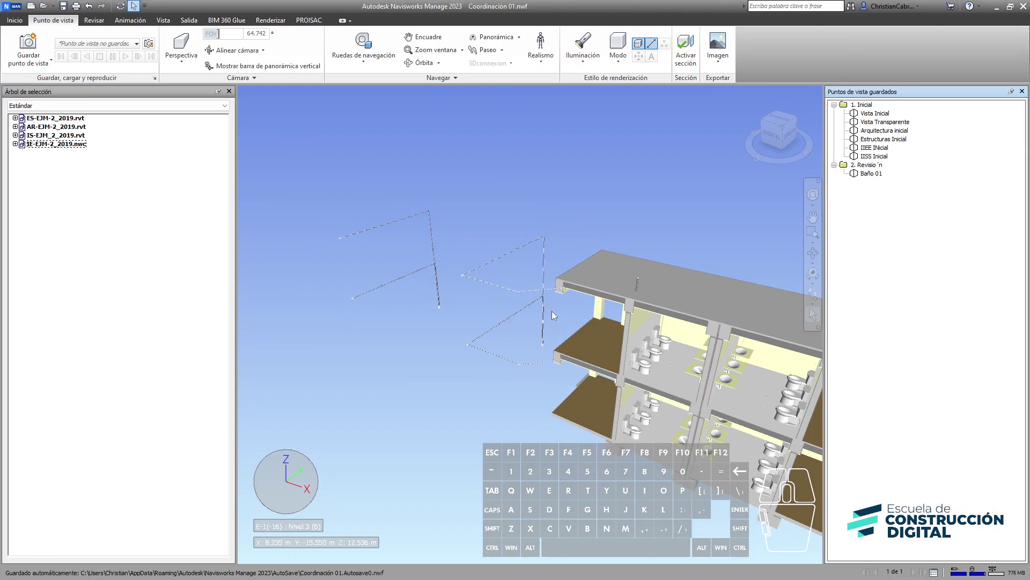
# Orbit the building to a three-quarter view facing the bathroom floors.
pyautogui.moveTo(527, 331); pyautogui.dragTo(643, 323)
pyautogui.moveTo(607, 355); pyautogui.dragTo(667, 290)
pyautogui.moveTo(706, 302); pyautogui.dragTo(490, 310)
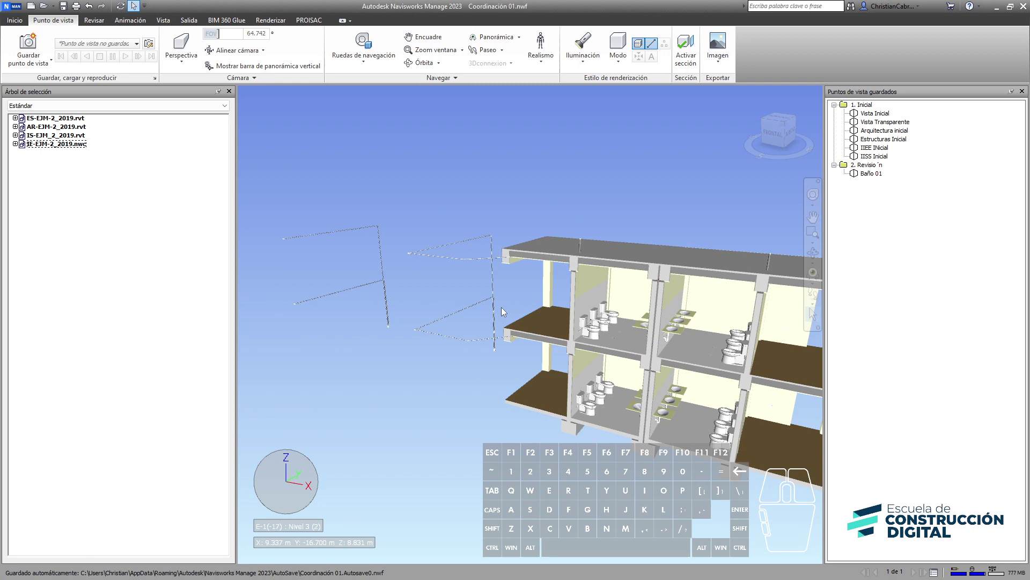
pyautogui.middleClick(525, 331)
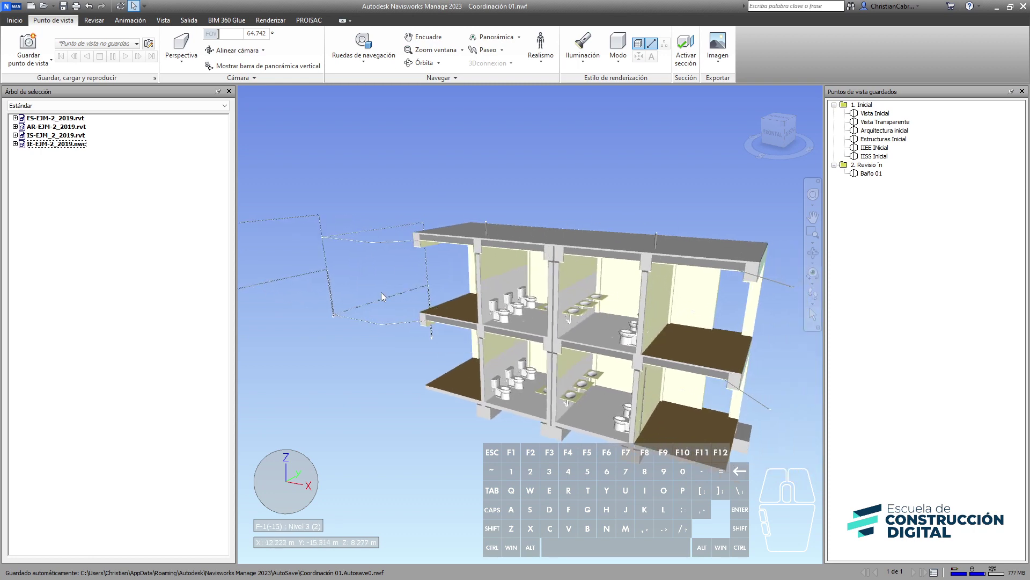
pyautogui.middleClick(402, 302)
pyautogui.click(879, 113)
pyautogui.scroll(-3)
pyautogui.moveTo(501, 327); pyautogui.dragTo(595, 384)
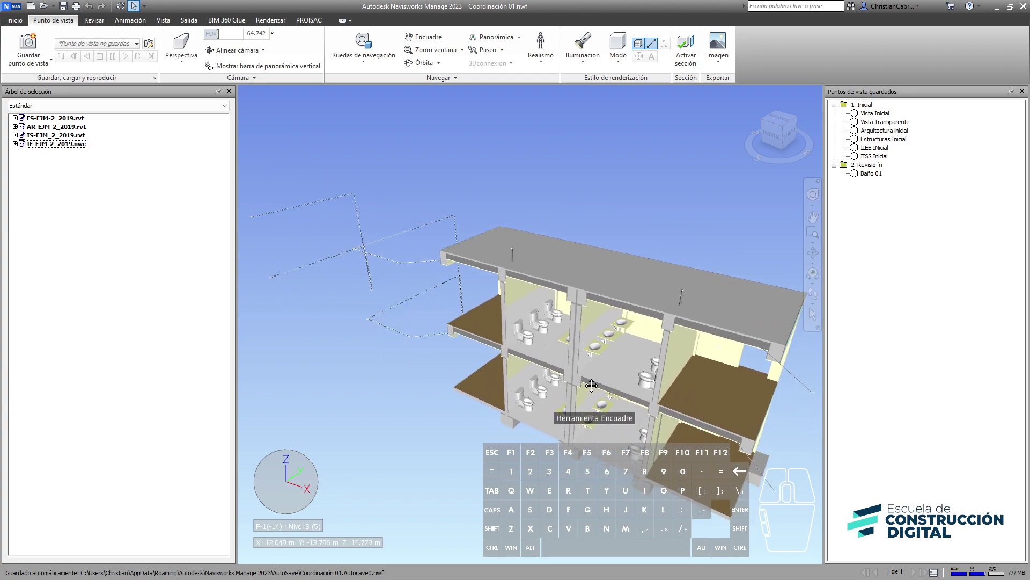
# Activate sectioning so a section plane cuts through the building.
pyautogui.press('ctrl+1')
pyautogui.click(818, 73)
pyautogui.click(818, 73)
pyautogui.rightClick(818, 73)
pyautogui.click(44, 73)
pyautogui.press('b')
pyautogui.click(44, 73)
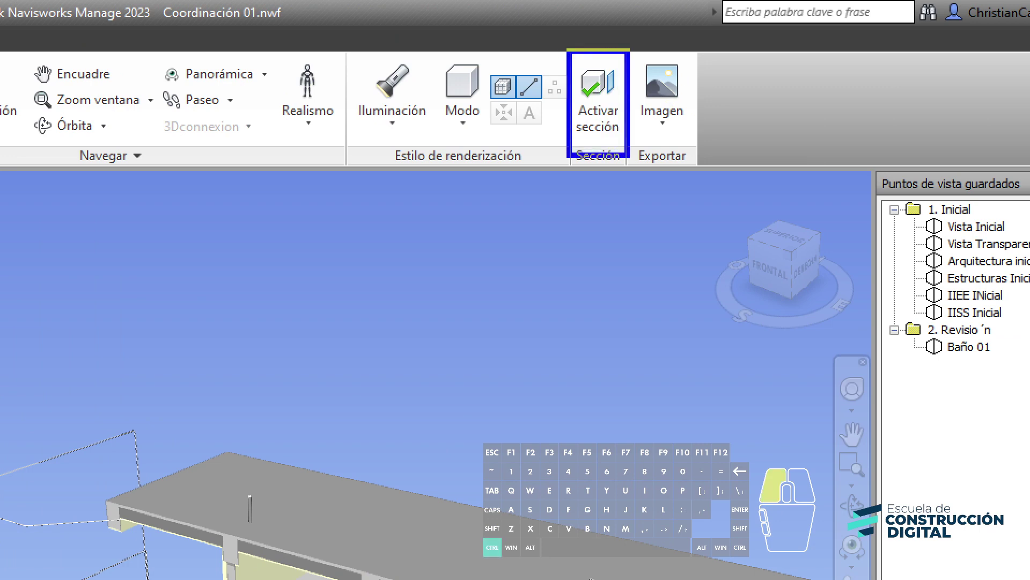
pyautogui.press('Escape')
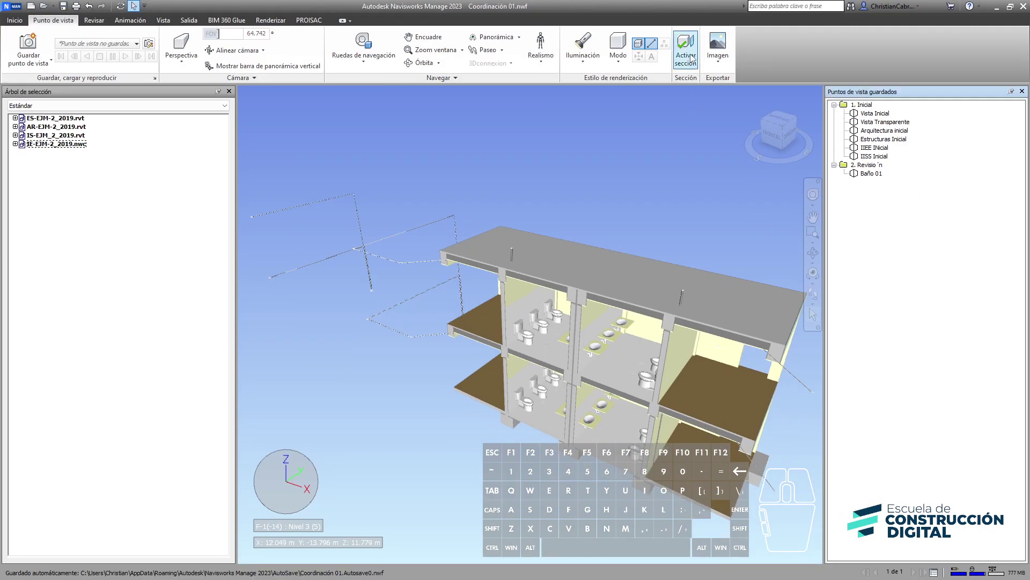
pyautogui.click(693, 54)
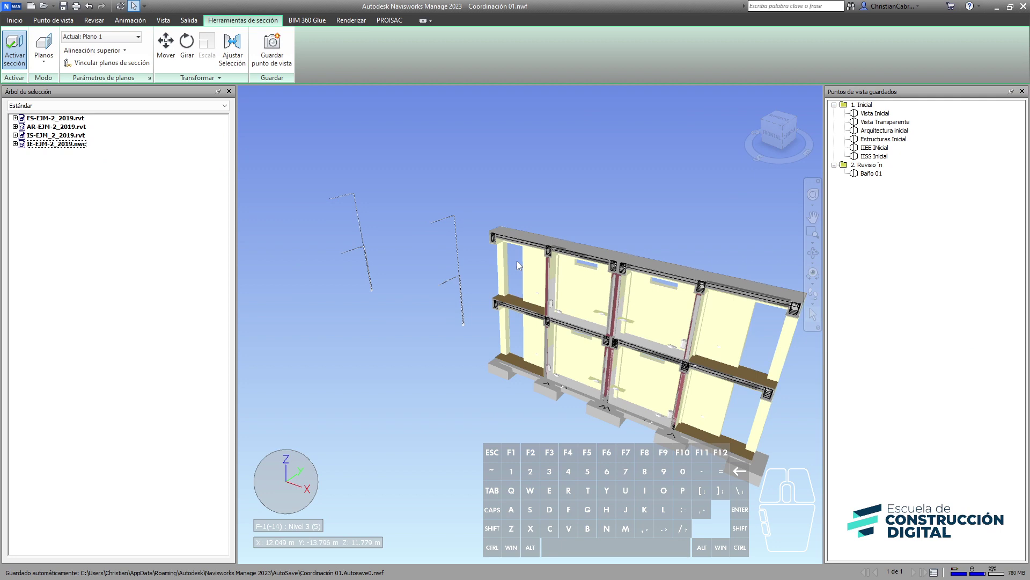
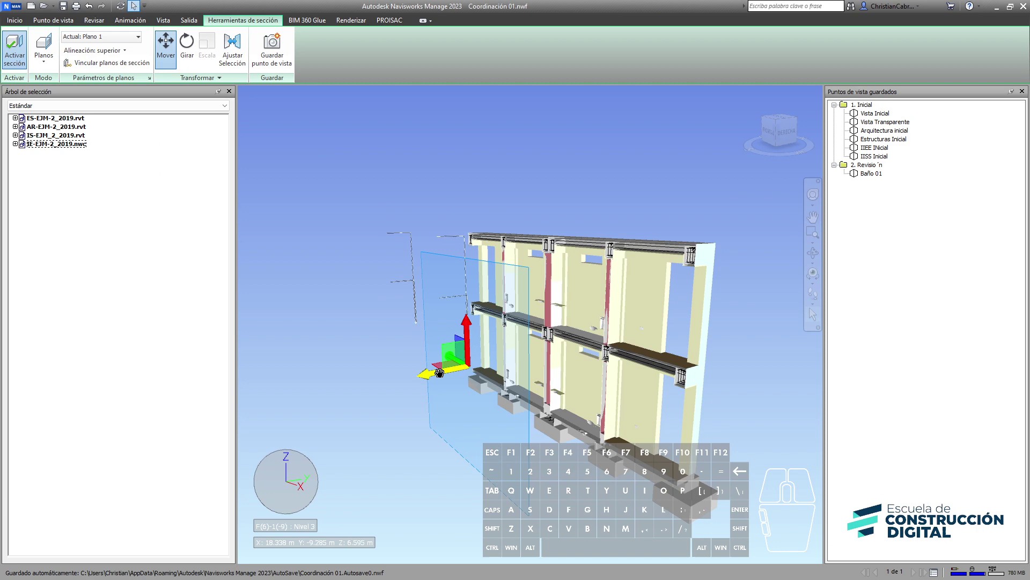
# Align the first section plane (Plano 1) to Izquierda (left).
pyautogui.moveTo(439, 371); pyautogui.dragTo(360, 388)
pyautogui.moveTo(371, 391); pyautogui.dragTo(490, 386)
pyautogui.middleClick(471, 378)
pyautogui.middleClick(636, 337)
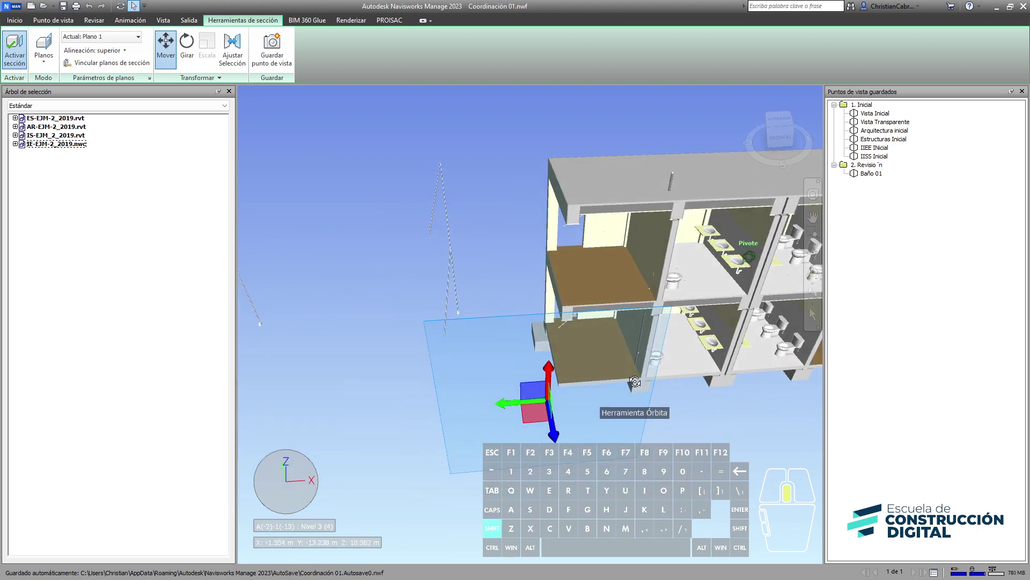
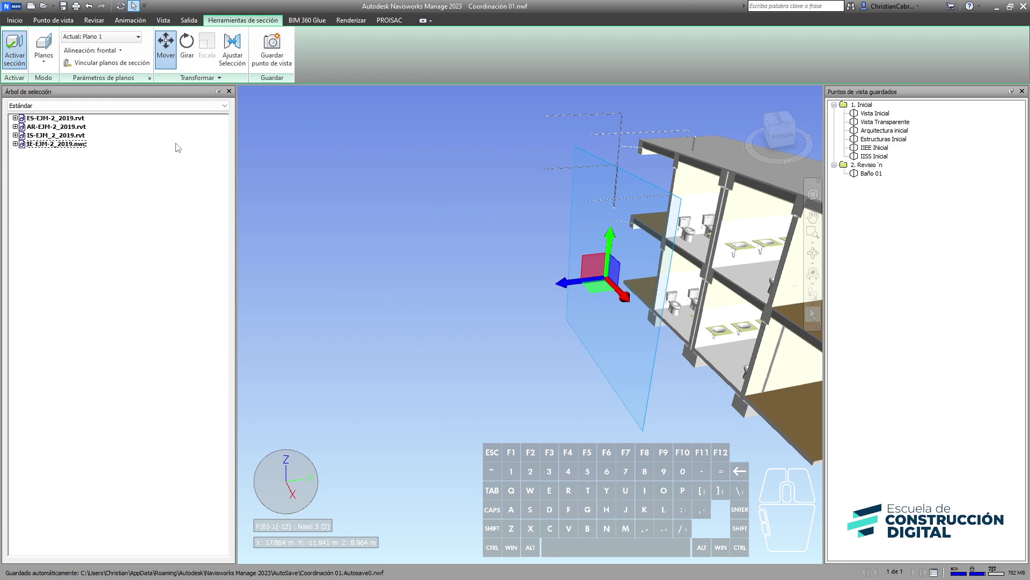
pyautogui.click(105, 48)
pyautogui.click(95, 114)
# Move the left-aligned plane into the building and hide the move gizmo.
pyautogui.moveTo(561, 217); pyautogui.dragTo(726, 209)
pyautogui.middleClick(454, 241)
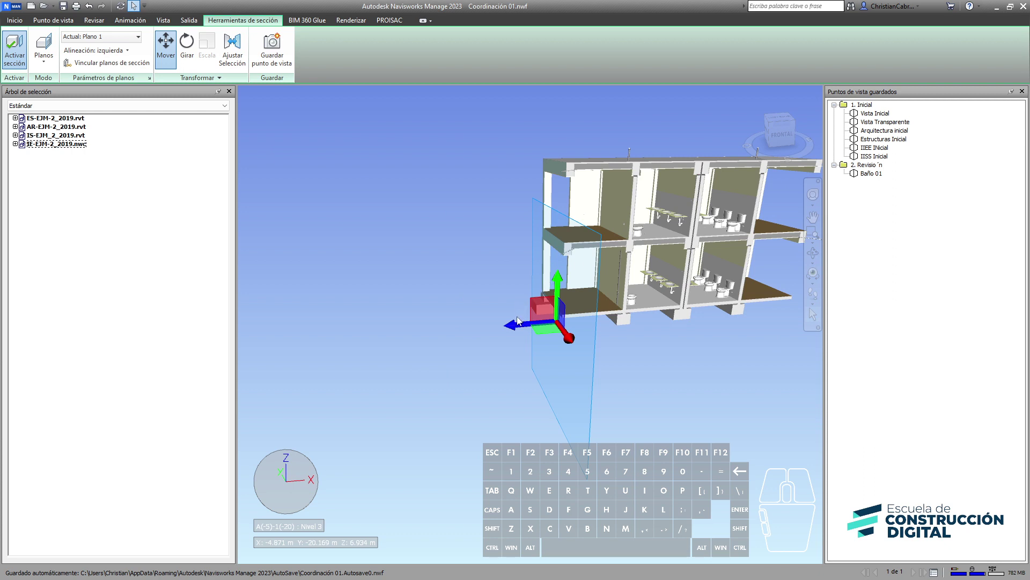
pyautogui.moveTo(516, 321); pyautogui.dragTo(511, 308)
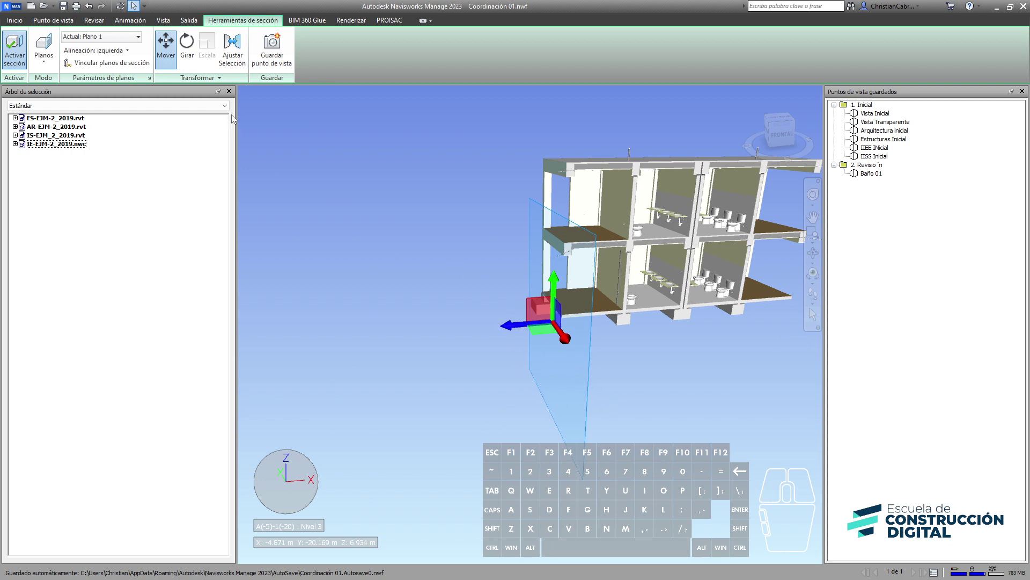
pyautogui.click(161, 59)
# Orbit and zoom into the cut building to expose the bathrooms on both floors.
pyautogui.middleClick(667, 258)
pyautogui.moveTo(628, 342); pyautogui.dragTo(391, 337)
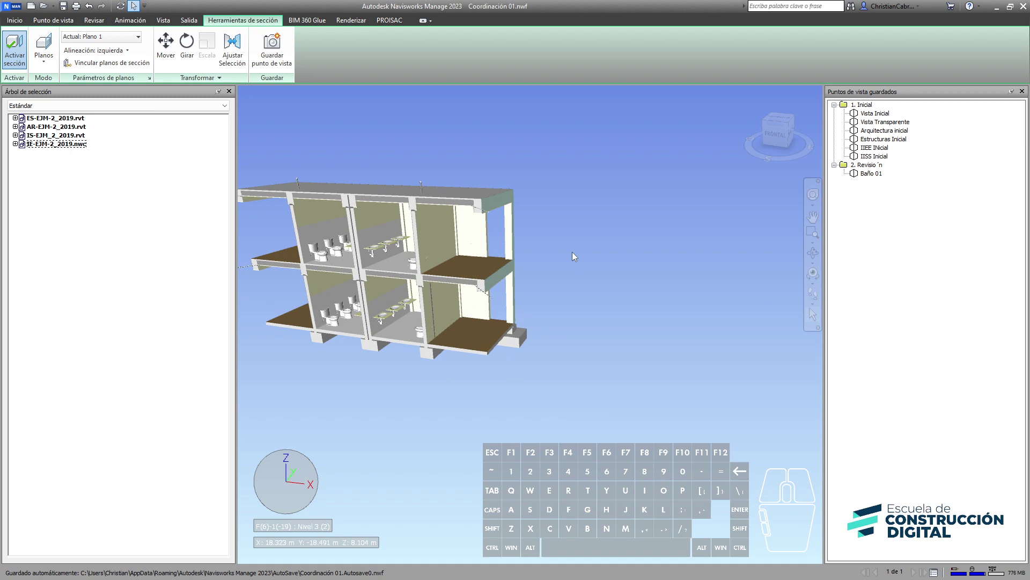
pyautogui.scroll(3)
pyautogui.moveTo(502, 244); pyautogui.dragTo(626, 272)
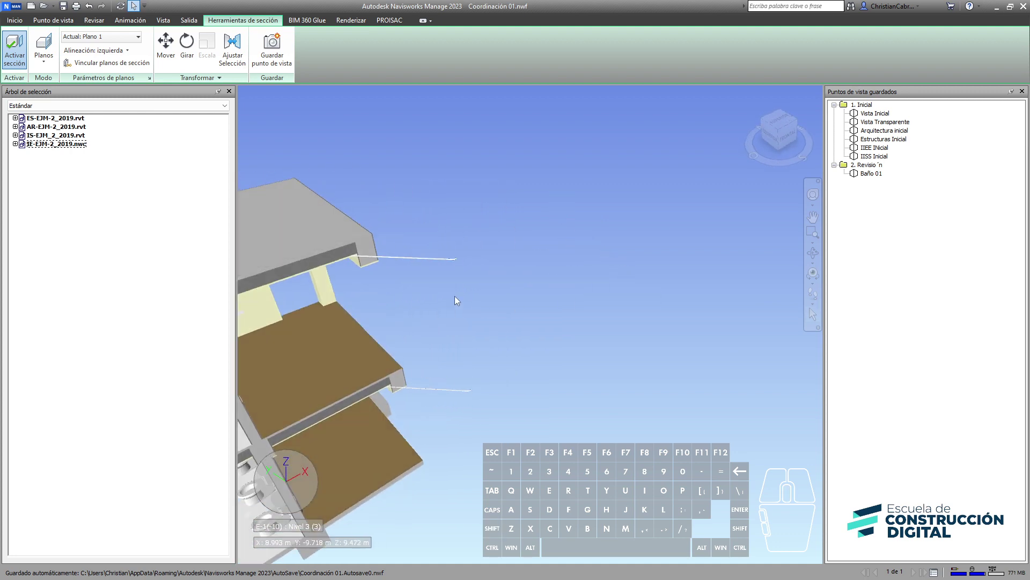
pyautogui.moveTo(438, 291); pyautogui.dragTo(408, 310)
pyautogui.middleClick(358, 343)
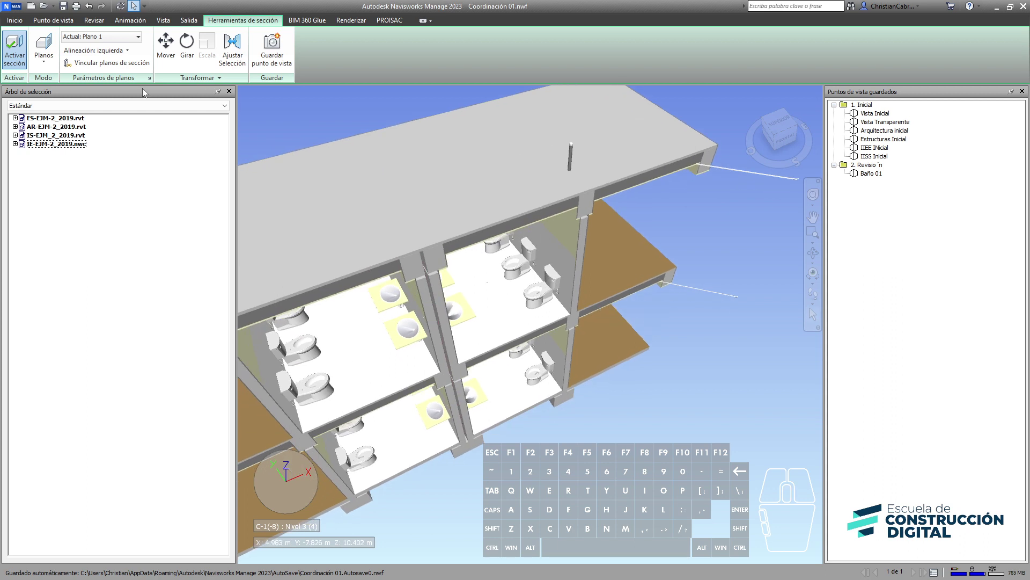
# Enable Plano 2 and set its alignment to Frontal.
pyautogui.click(110, 44)
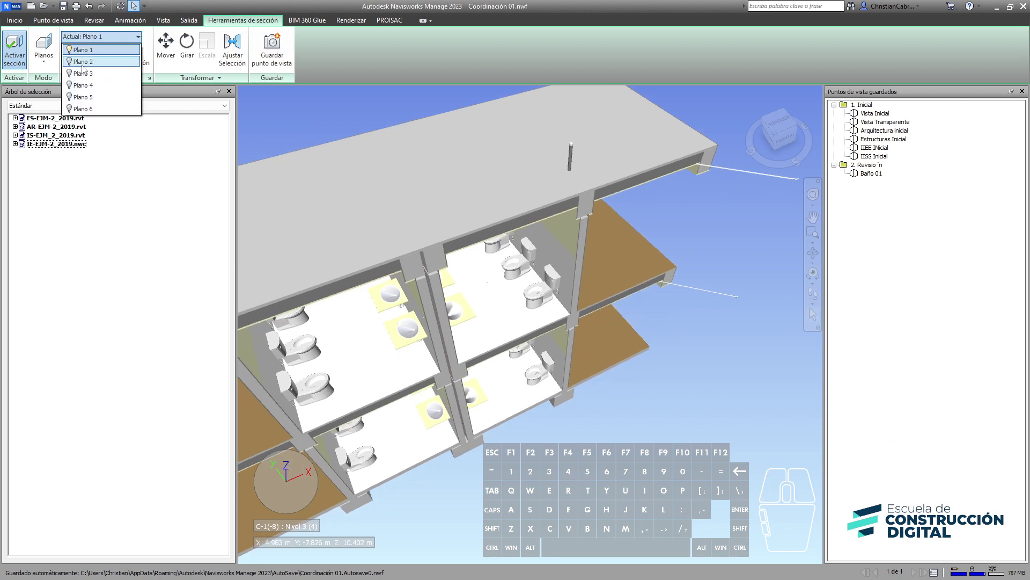
pyautogui.click(74, 64)
pyautogui.click(83, 61)
pyautogui.click(96, 53)
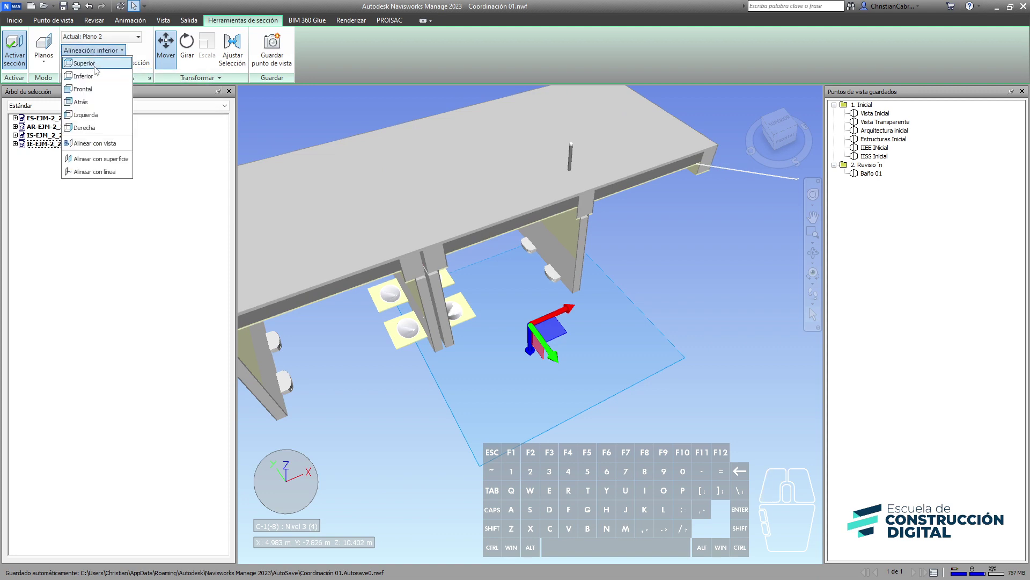
pyautogui.click(93, 98)
# Adjust the second plane and orbit the two-plane cutaway into full view.
pyautogui.scroll(-3)
pyautogui.moveTo(440, 271); pyautogui.dragTo(535, 249)
pyautogui.moveTo(558, 199); pyautogui.dragTo(552, 193)
pyautogui.click(174, 54)
pyautogui.moveTo(591, 355); pyautogui.dragTo(345, 323)
pyautogui.moveTo(393, 346); pyautogui.dragTo(559, 398)
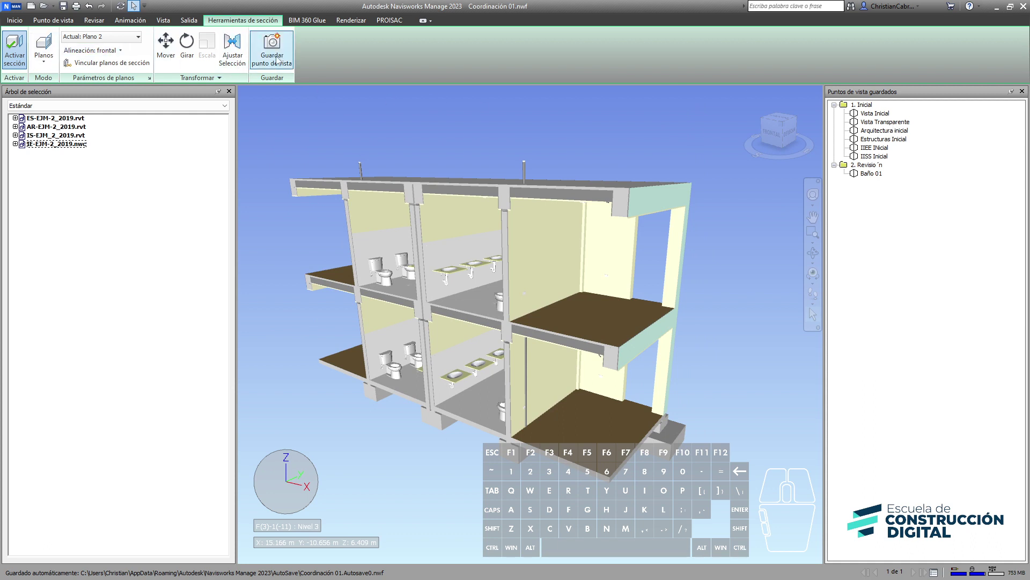
# Save the two-plane bathroom cutaway as a new viewpoint, Vista Recortada.
pyautogui.click(278, 58)
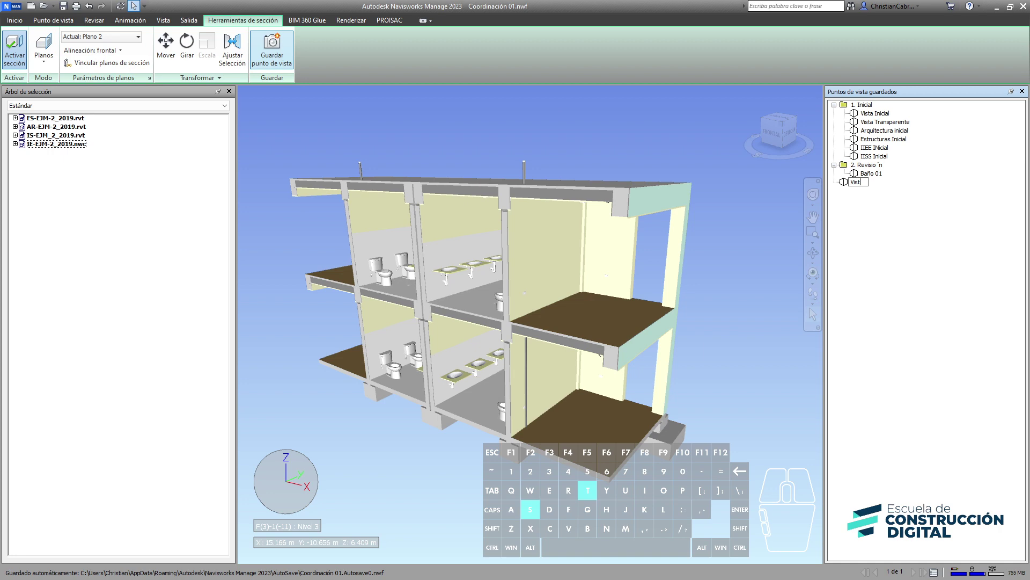
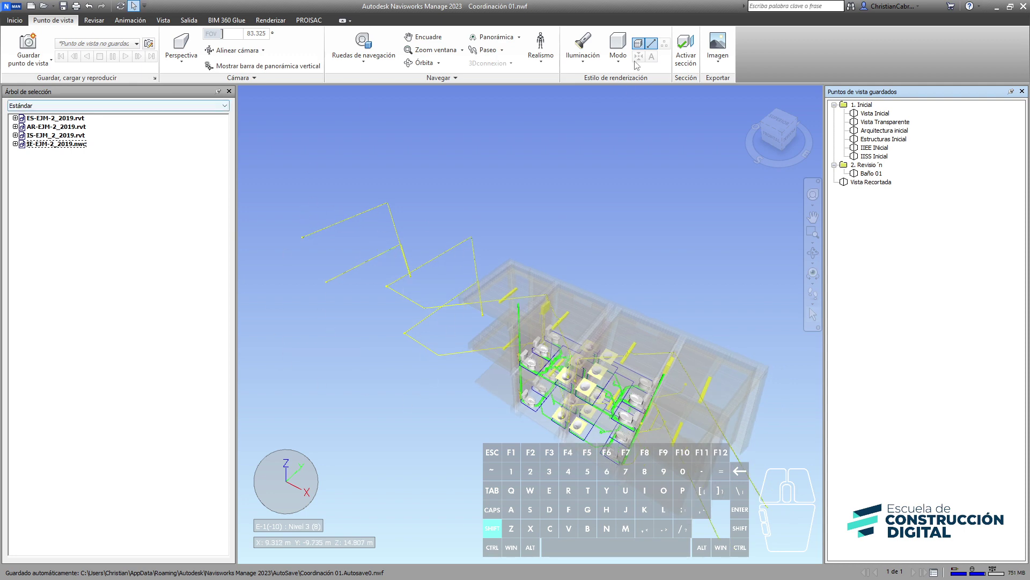
# Reactivate sectioning and move the plane through the transparent model to expose the piping.
pyautogui.click(686, 55)
pyautogui.click(97, 48)
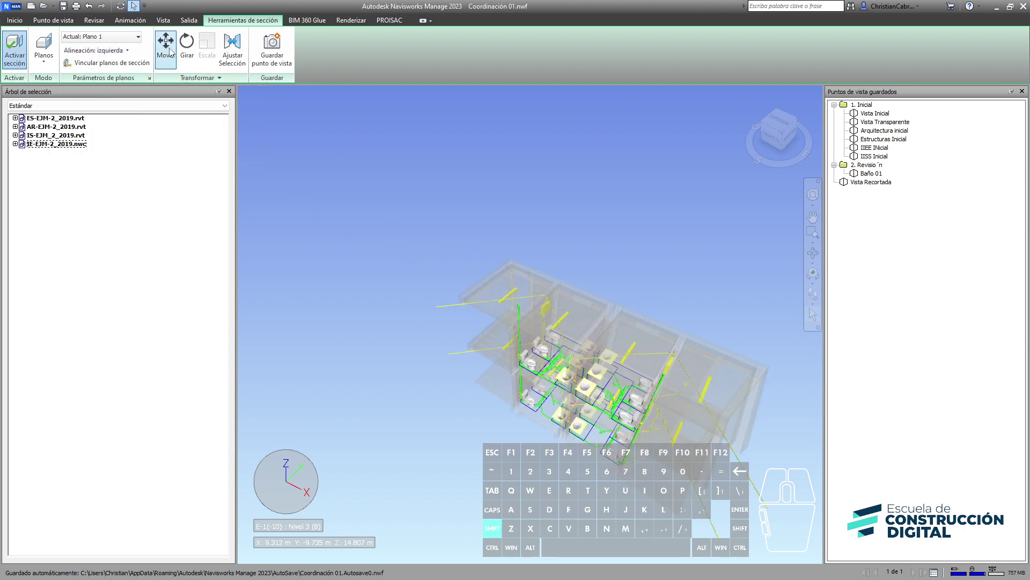
pyautogui.click(171, 47)
pyautogui.moveTo(473, 339); pyautogui.dragTo(623, 271)
pyautogui.moveTo(484, 375); pyautogui.dragTo(532, 278)
pyautogui.click(394, 418)
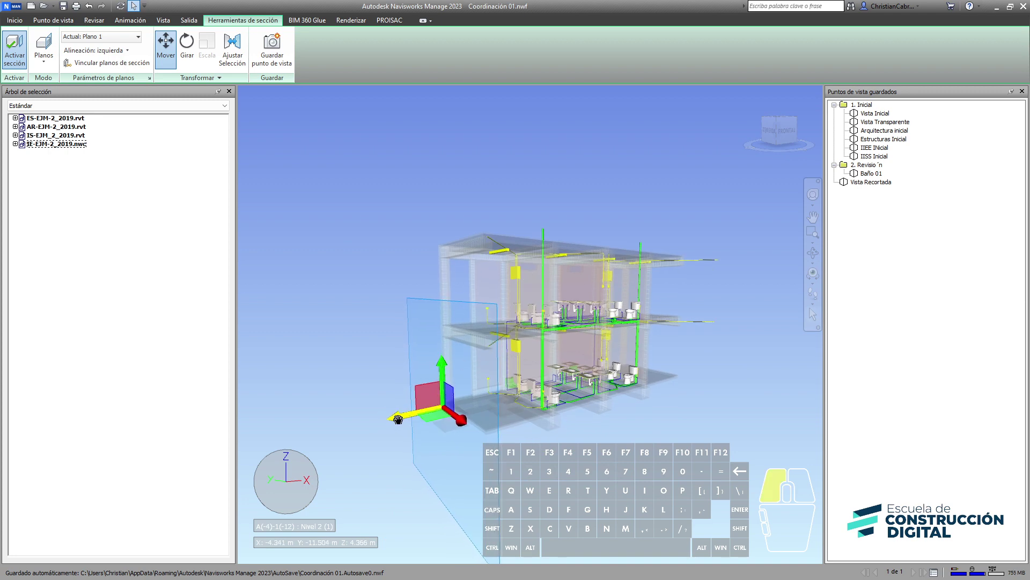
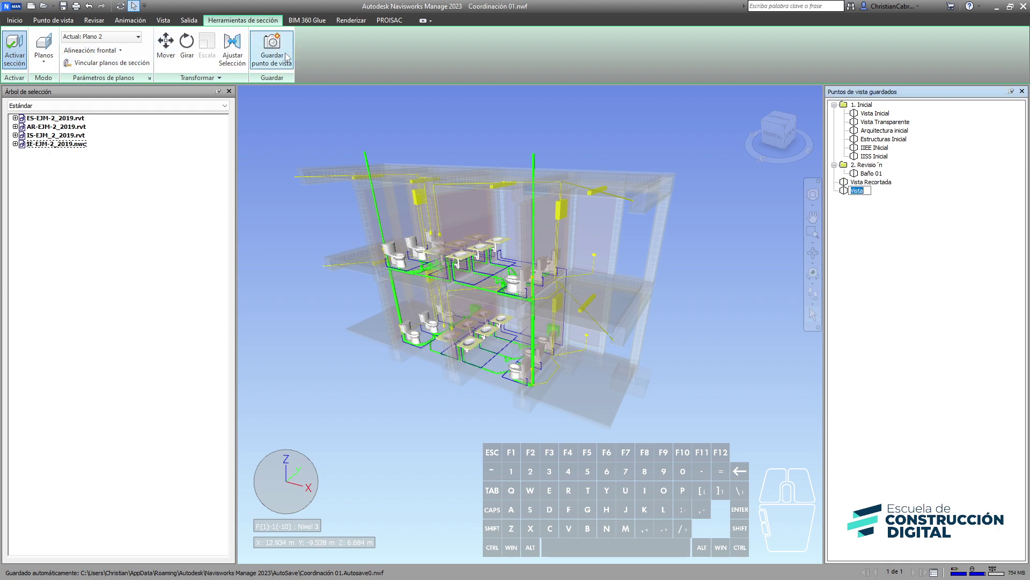
# Save the view as a second viewpoint named Vista Transparente Recortada.
pyautogui.press('shift+v')
pyautogui.press('shift+space')
pyautogui.press('t')
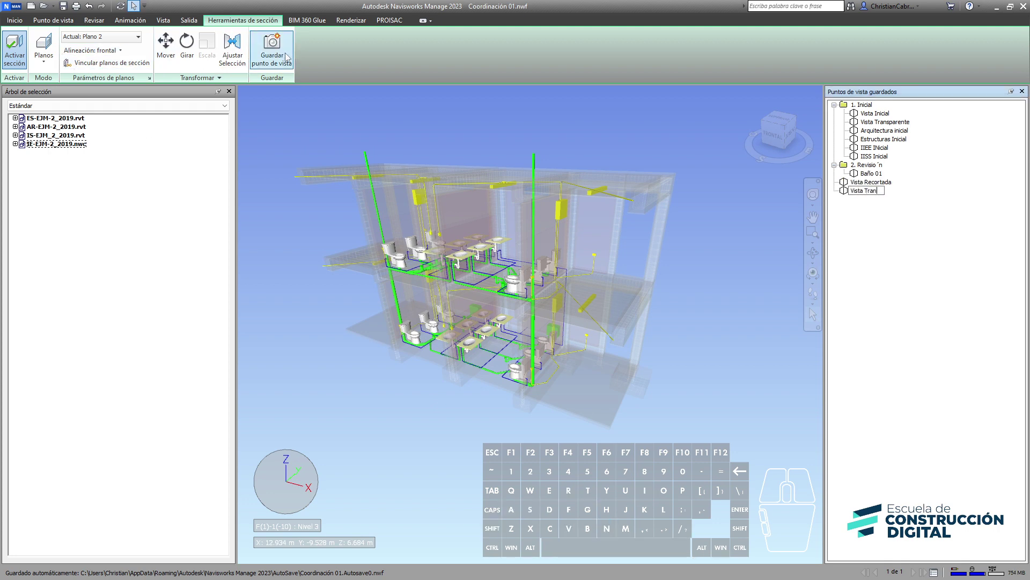
pyautogui.press('BackSpace')
pyautogui.press('shift+r')
pyautogui.press('t')
pyautogui.press('Return')
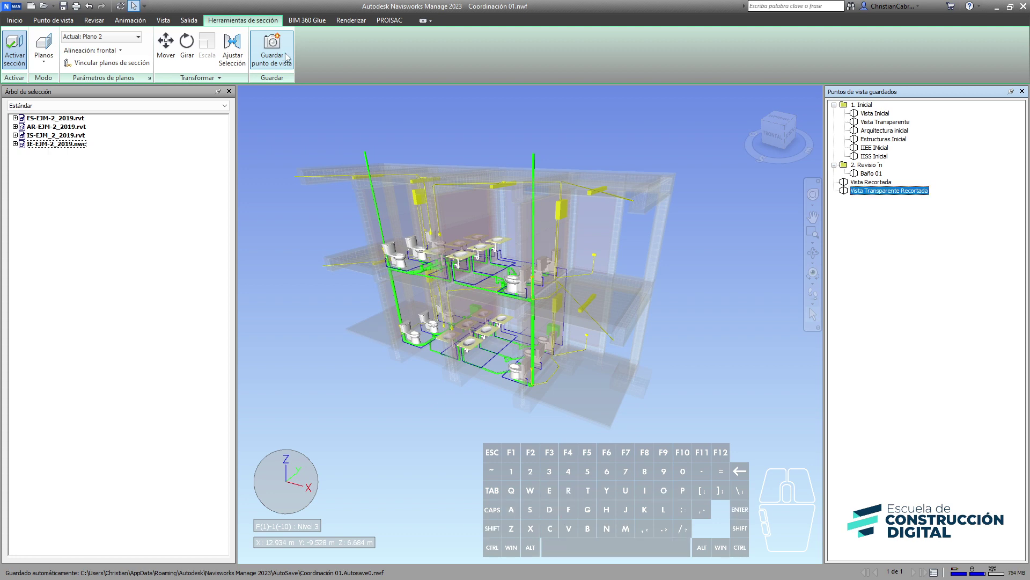
# Zoom and orbit into the Nivel 1 bathroom onto the row of oval washbasins.
pyautogui.click(546, 406)
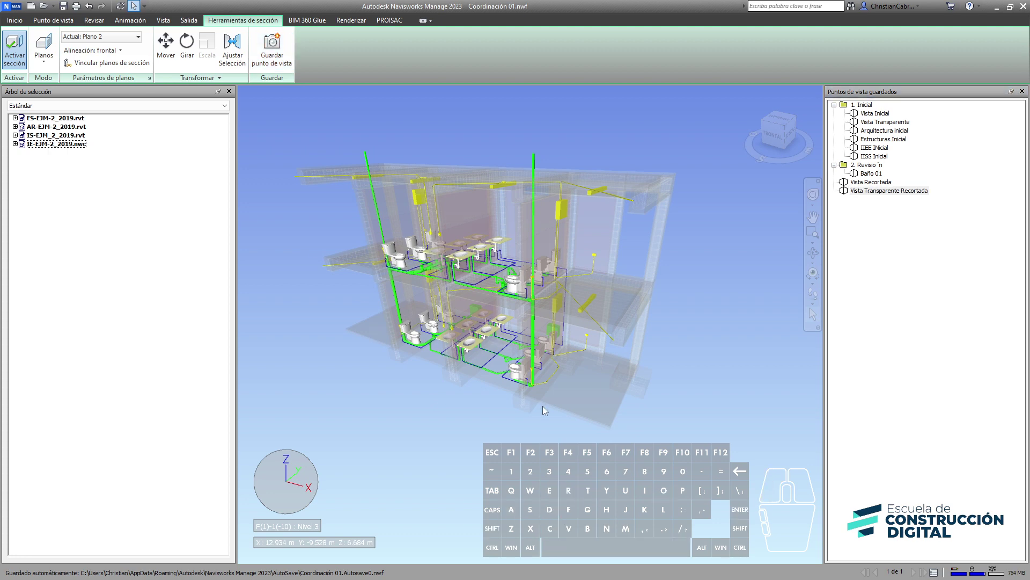
pyautogui.scroll(3)
pyautogui.scroll(3)
pyautogui.moveTo(493, 392); pyautogui.dragTo(570, 309)
pyautogui.scroll(3)
pyautogui.moveTo(448, 249); pyautogui.dragTo(530, 266)
pyautogui.moveTo(574, 228); pyautogui.dragTo(619, 246)
pyautogui.moveTo(535, 246); pyautogui.dragTo(560, 351)
pyautogui.scroll(-3)
pyautogui.middleClick(557, 354)
# Ctrl-select each Sanitario-Lavatorio Oval and the dividing wall between them.
pyautogui.click(444, 234)
pyautogui.click(424, 249)
pyautogui.click(398, 335)
pyautogui.click(617, 322)
pyautogui.click(596, 250)
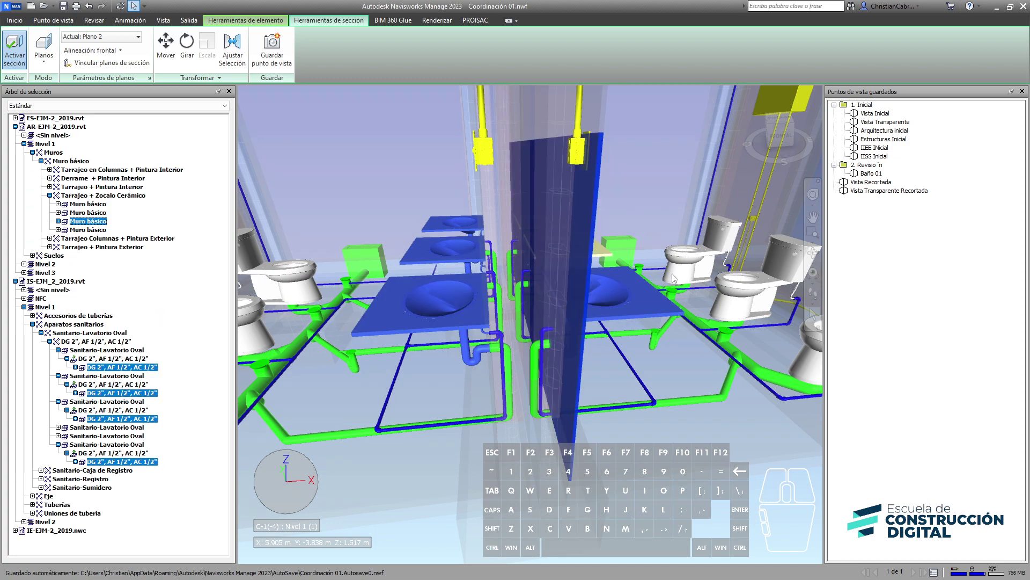
pyautogui.moveTo(670, 314); pyautogui.dragTo(612, 310)
pyautogui.click(600, 263)
pyautogui.click(614, 233)
pyautogui.scroll(-3)
pyautogui.moveTo(558, 359); pyautogui.dragTo(580, 351)
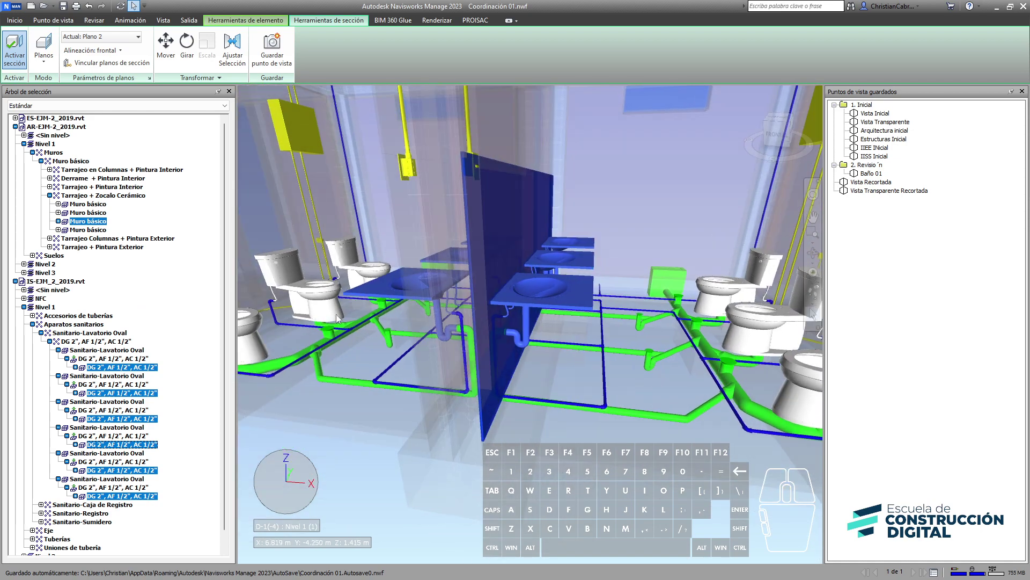
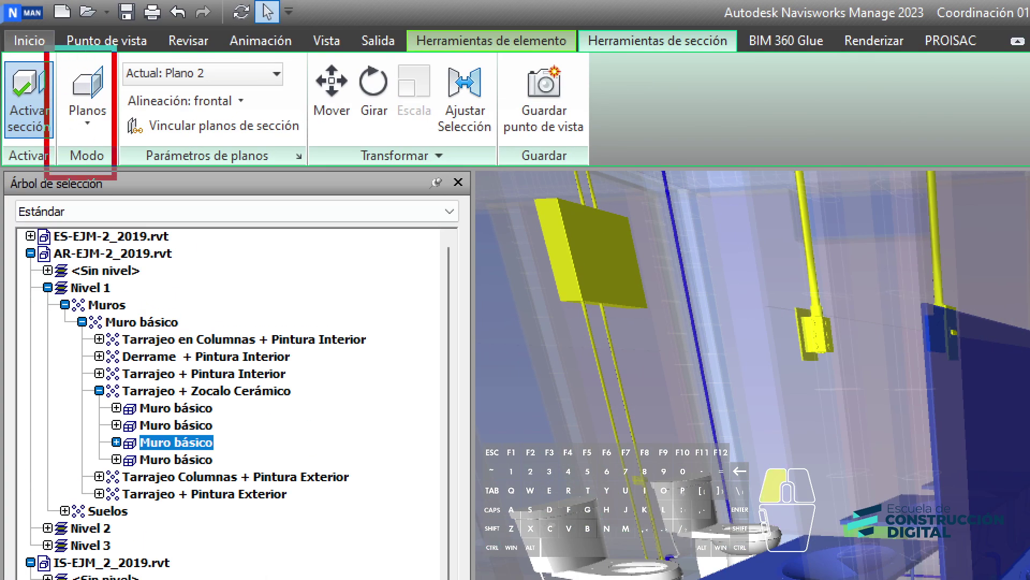
# Switch sectioning mode from Planes to Box to isolate the selected washbasins.
pyautogui.press('Escape')
pyautogui.click(49, 55)
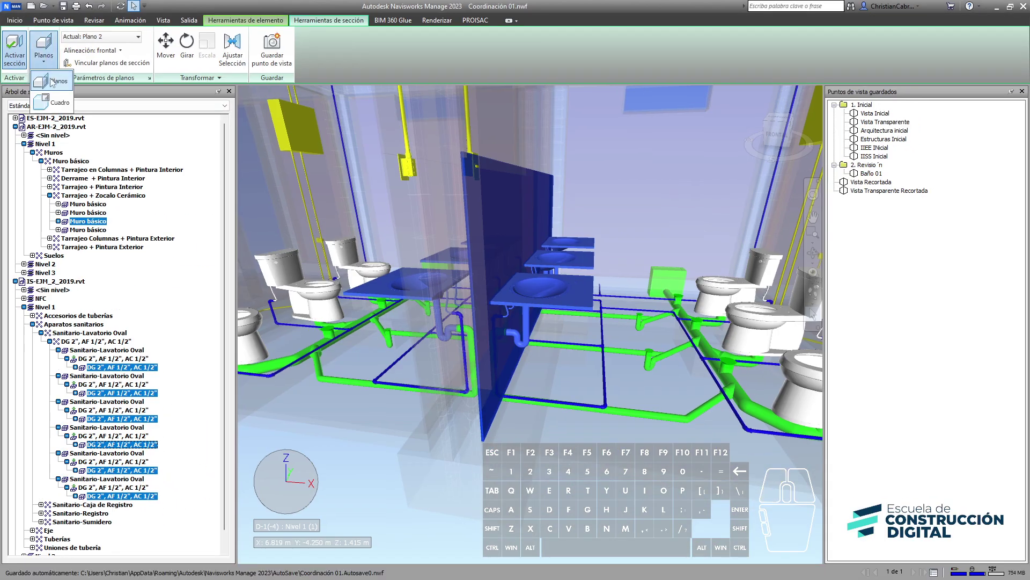
pyautogui.click(56, 106)
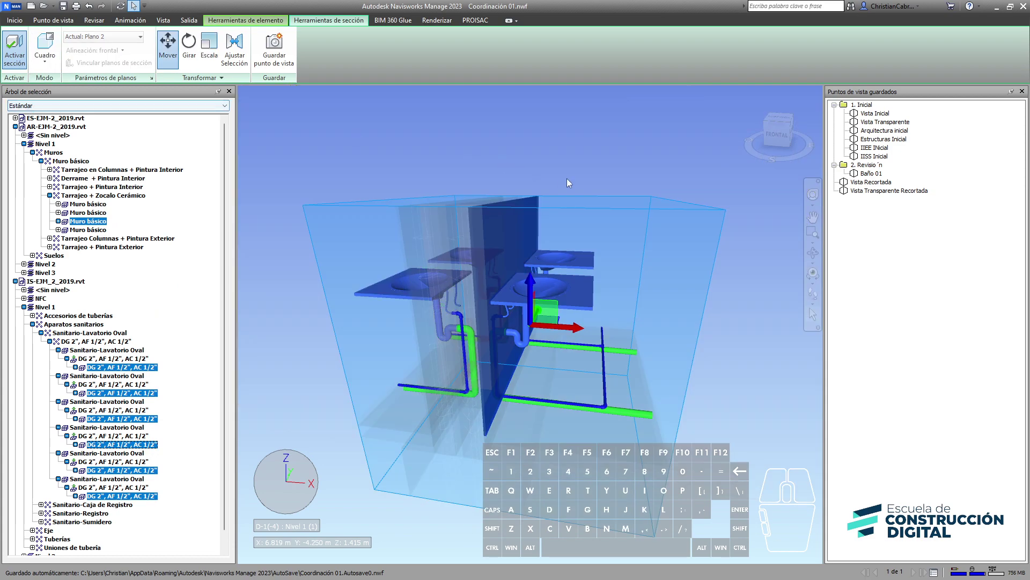
pyautogui.moveTo(651, 211); pyautogui.dragTo(584, 216)
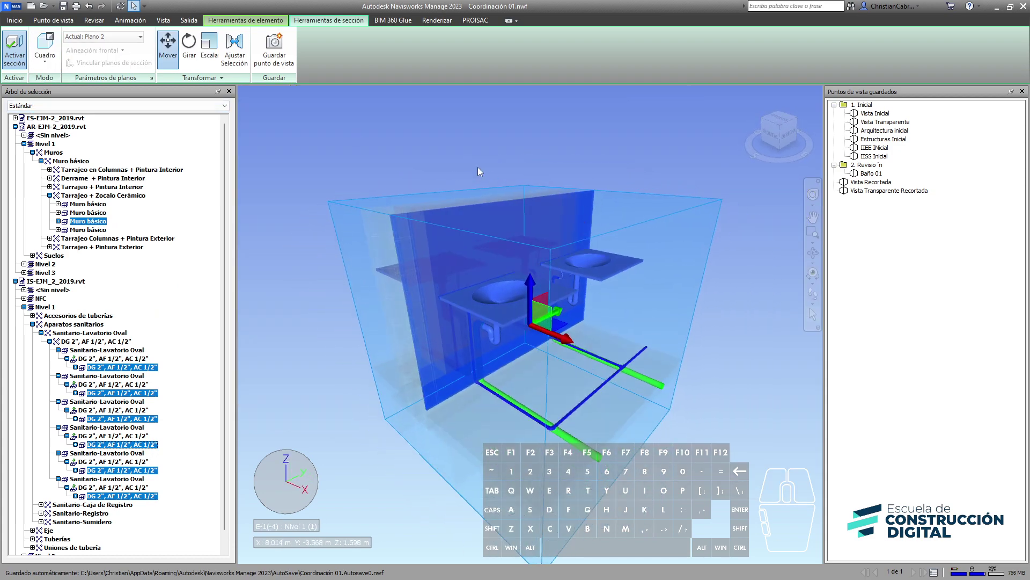
# Clear the selection and set the section box to Scale for resizing.
pyautogui.click(443, 153)
pyautogui.moveTo(457, 152); pyautogui.dragTo(609, 173)
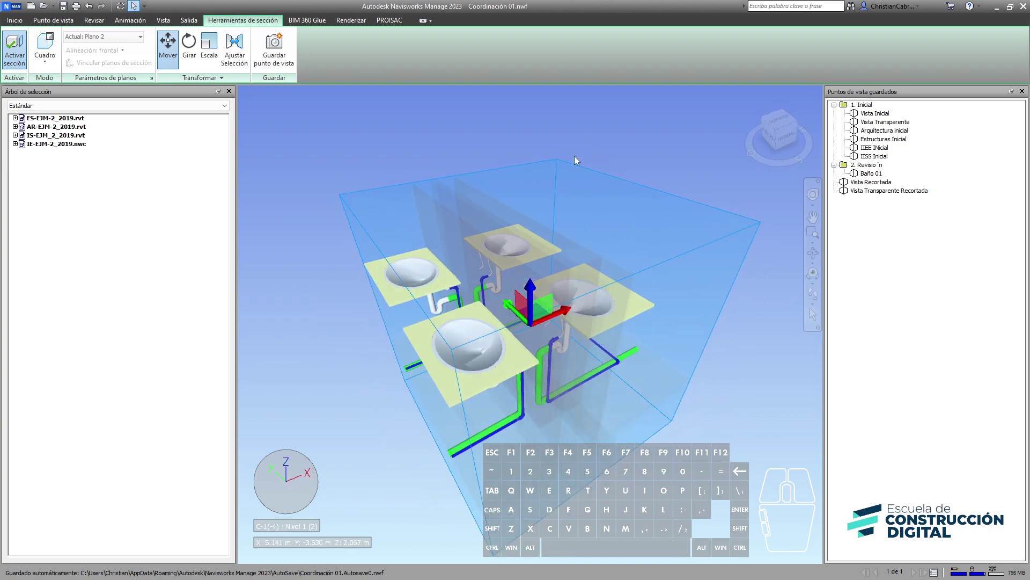
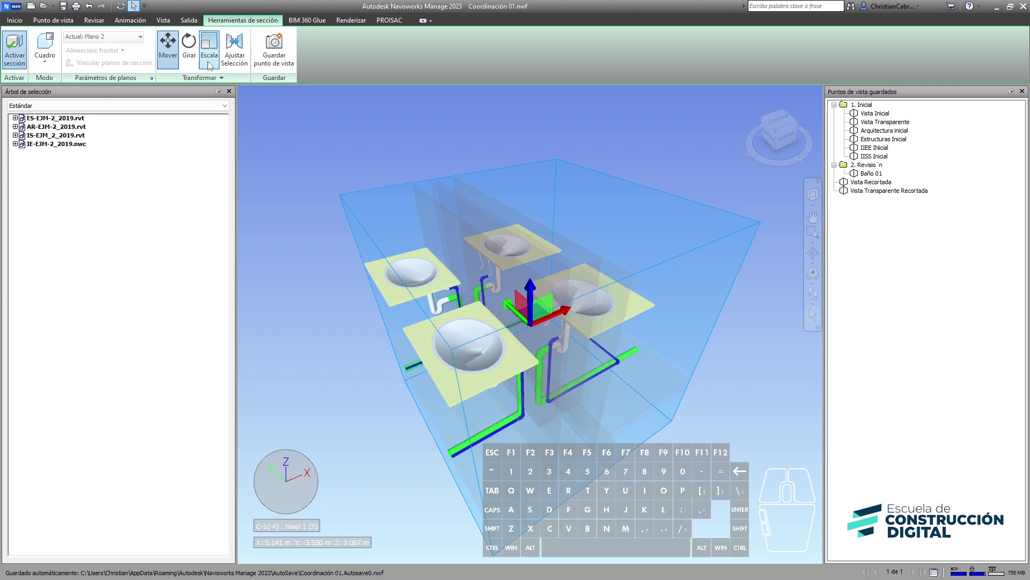
pyautogui.click(211, 65)
pyautogui.moveTo(387, 216); pyautogui.dragTo(470, 196)
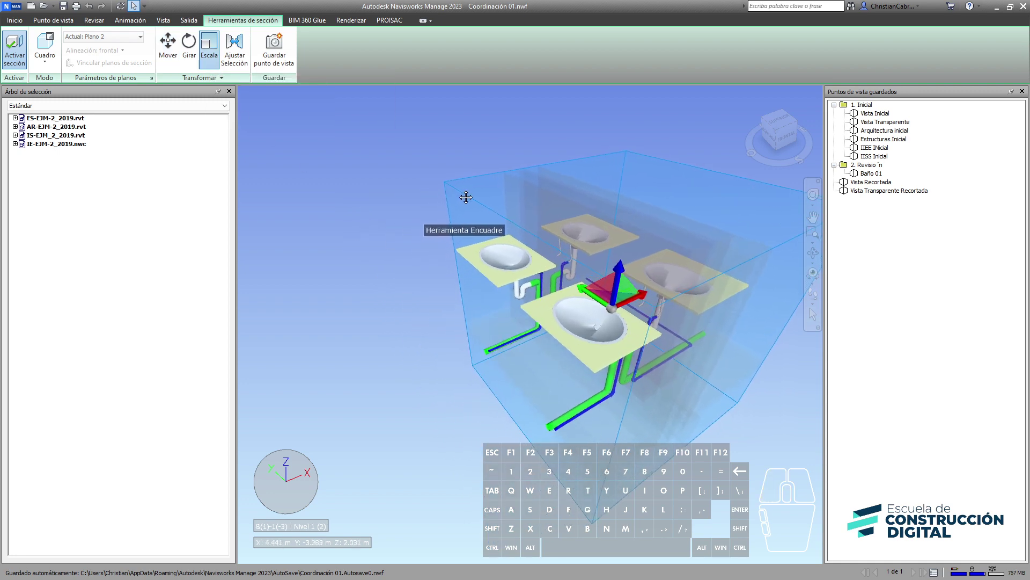
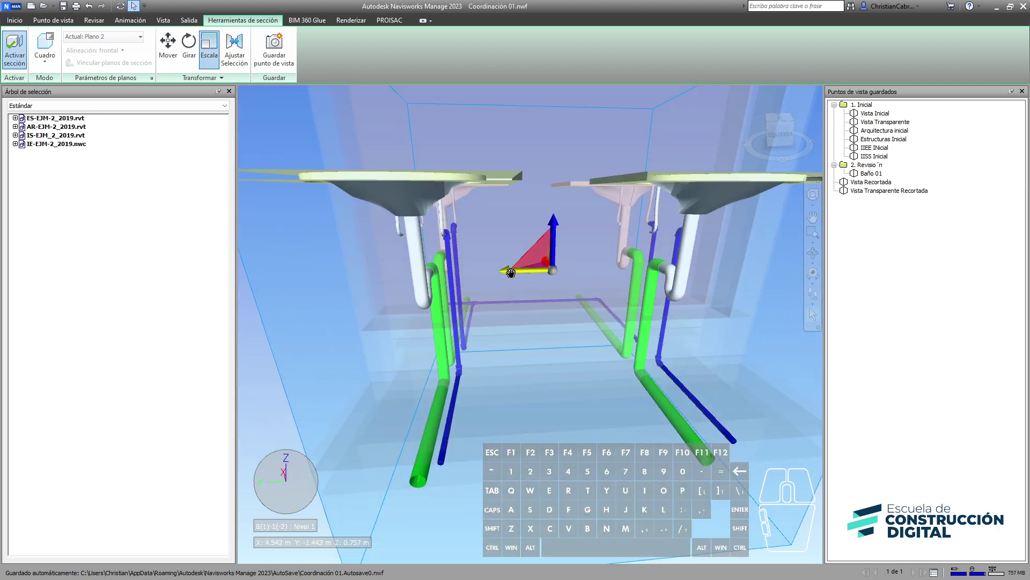
# Stretch the section box to enclose the whole row of basins and their piping.
pyautogui.moveTo(509, 269); pyautogui.dragTo(586, 270)
pyautogui.scroll(-3)
pyautogui.scroll(-3)
pyautogui.moveTo(591, 275); pyautogui.dragTo(429, 288)
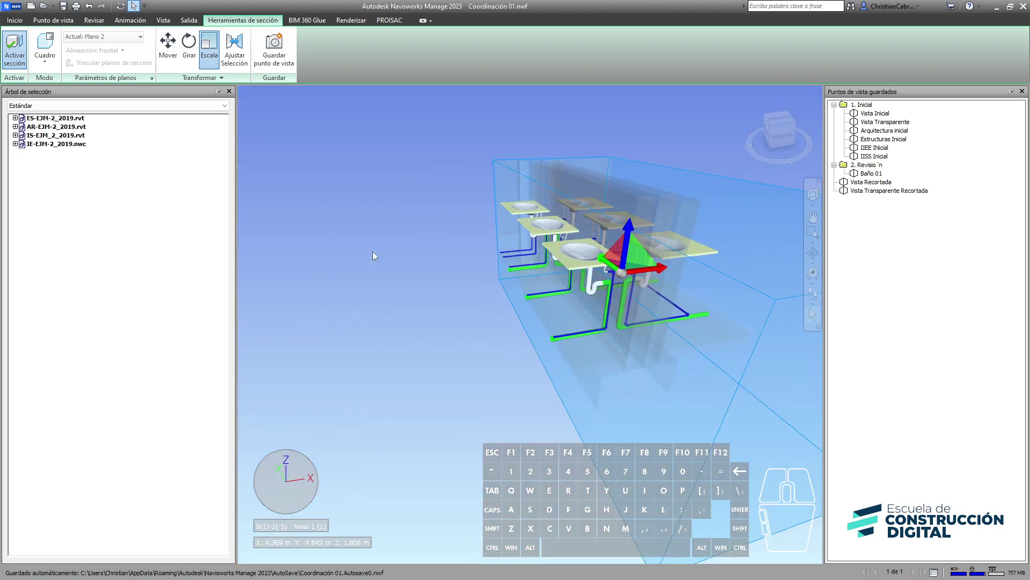
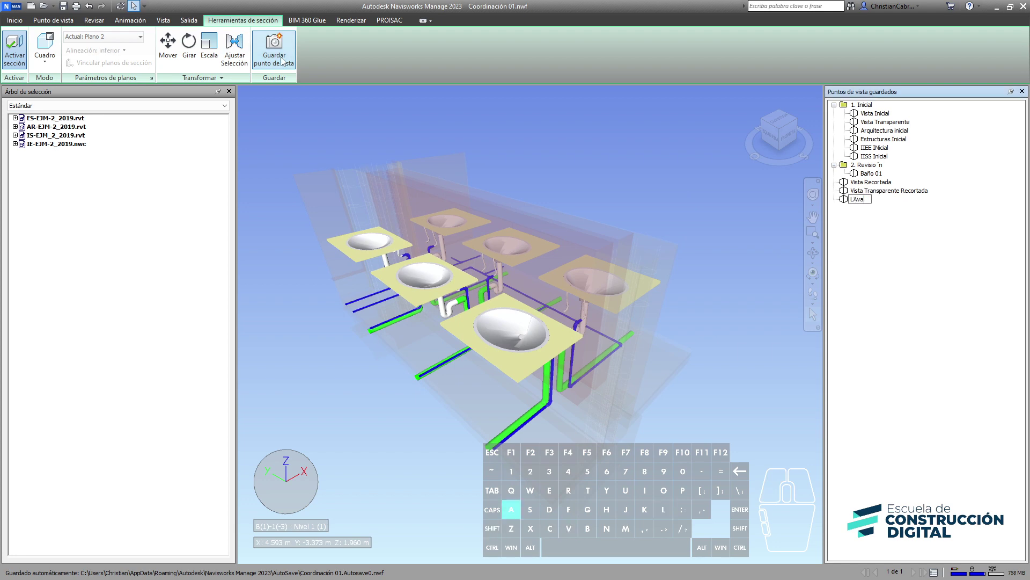
# Name the saved section-box viewpoint Lavabo and confirm it.
pyautogui.press('BackSpace')
pyautogui.press('v')
pyautogui.press('Return')
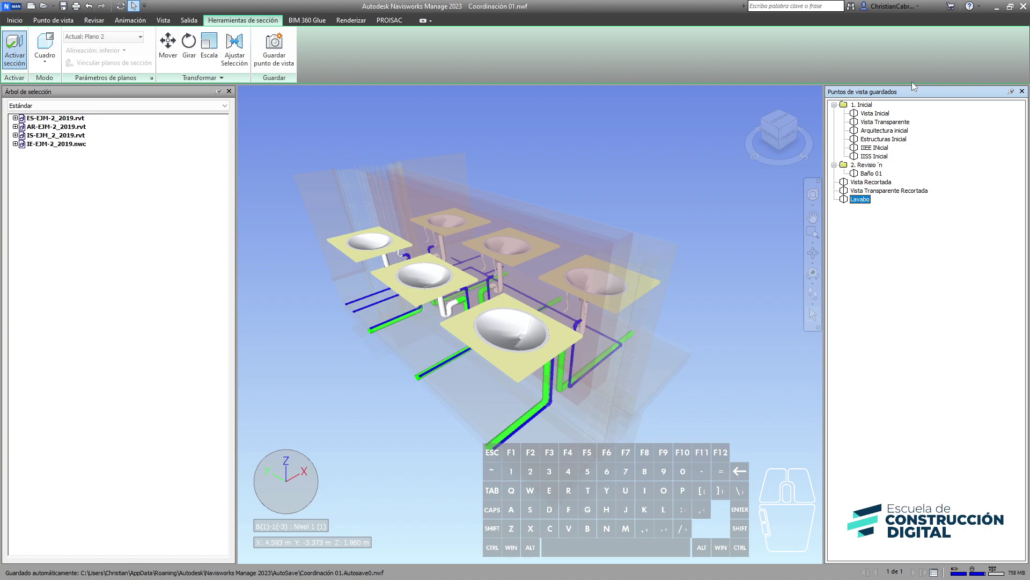
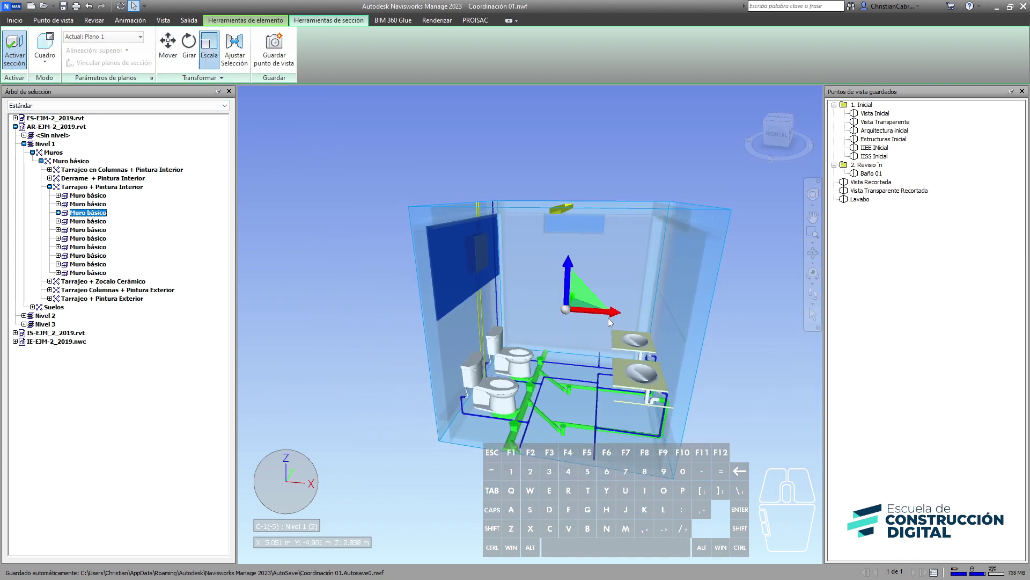
# Scale and move the section box onto the wall with the electrical panel and toilets.
pyautogui.moveTo(615, 311); pyautogui.dragTo(564, 311)
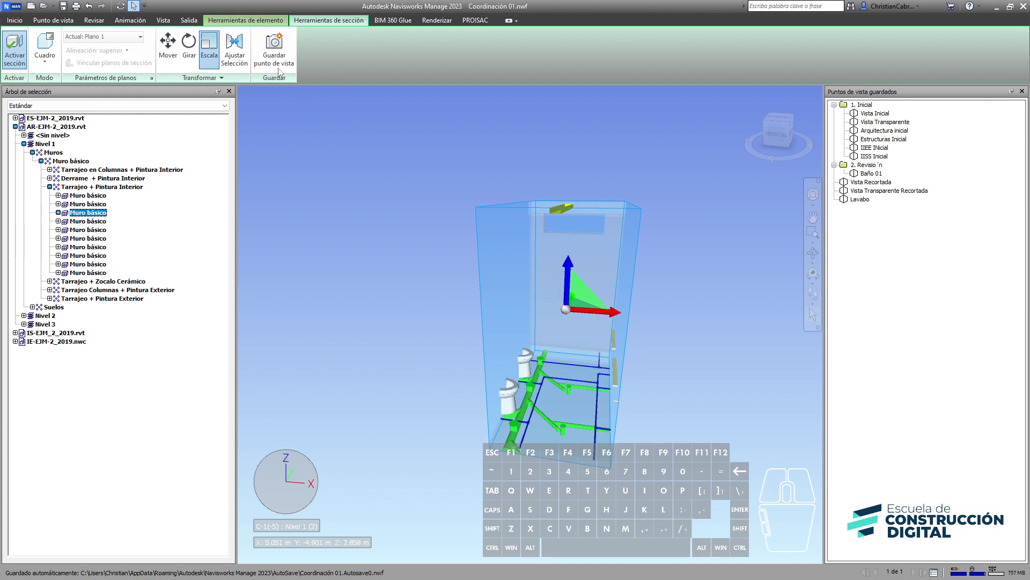
pyautogui.doubleClick(158, 50)
pyautogui.moveTo(611, 311); pyautogui.dragTo(514, 301)
pyautogui.click(616, 262)
pyautogui.moveTo(572, 295); pyautogui.dragTo(498, 295)
# Hide the gizmo and orbit around the boxed electrical panel.
pyautogui.scroll(3)
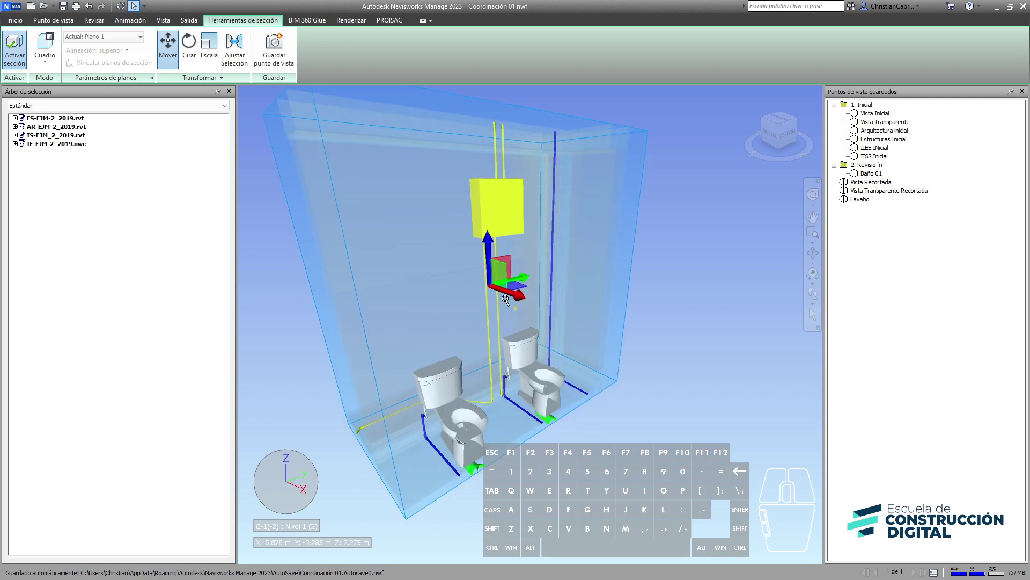
pyautogui.click(170, 53)
pyautogui.moveTo(621, 399); pyautogui.dragTo(641, 408)
pyautogui.middleClick(644, 408)
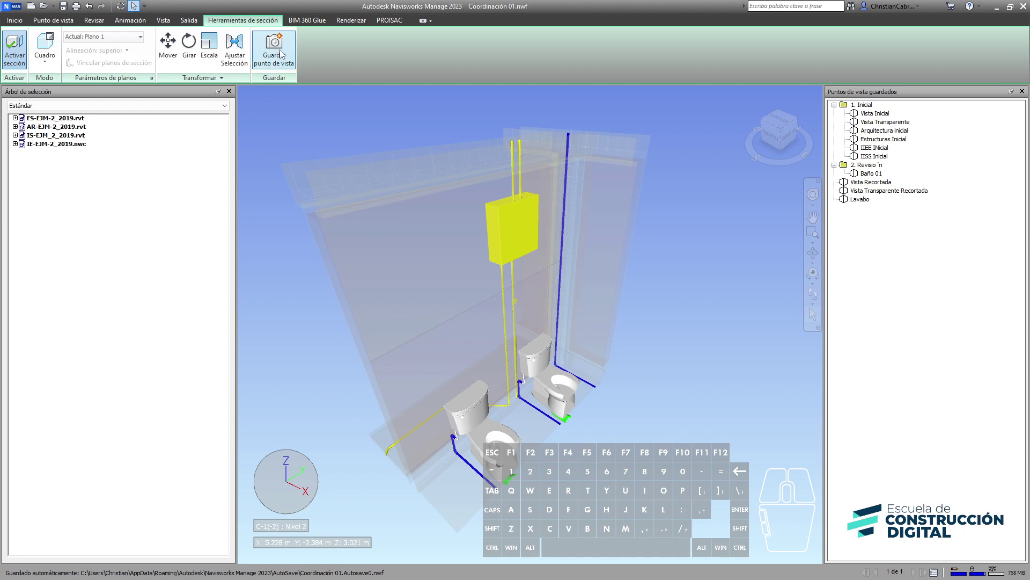
# Save the current section-box view as a viewpoint named 'Tablero Electrico'.
pyautogui.click(282, 53)
pyautogui.press('shift+t')
pyautogui.press('l')
pyautogui.press('shift+space')
pyautogui.press('shift+e')
pyautogui.press('c')
pyautogui.press('o')
# Select the Lavabo and Tablero Electrico viewpoints together and pick the second Revisión folder.
pyautogui.click(877, 182)
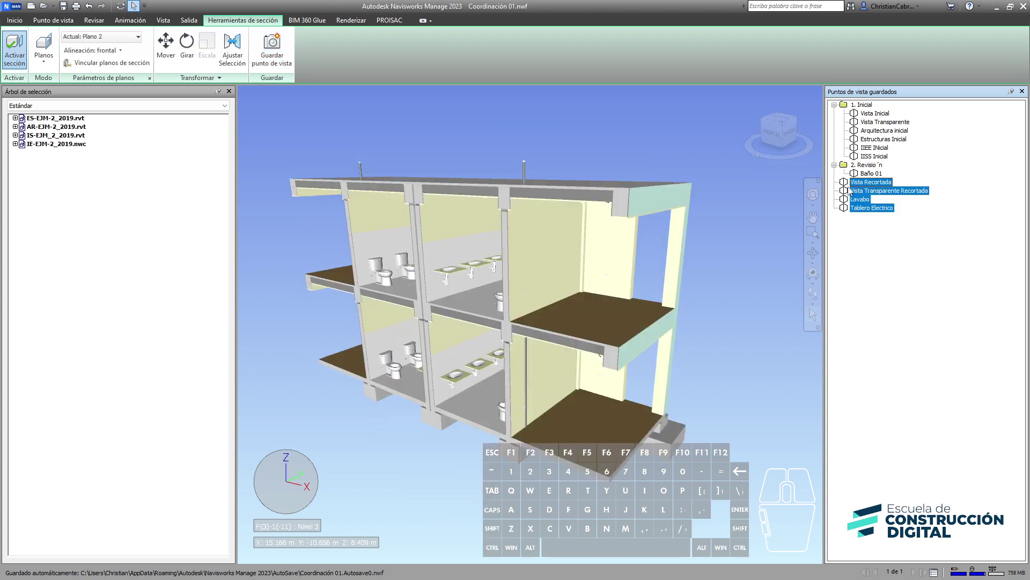
pyautogui.moveTo(856, 186); pyautogui.dragTo(874, 165)
pyautogui.click(873, 208)
pyautogui.click(863, 202)
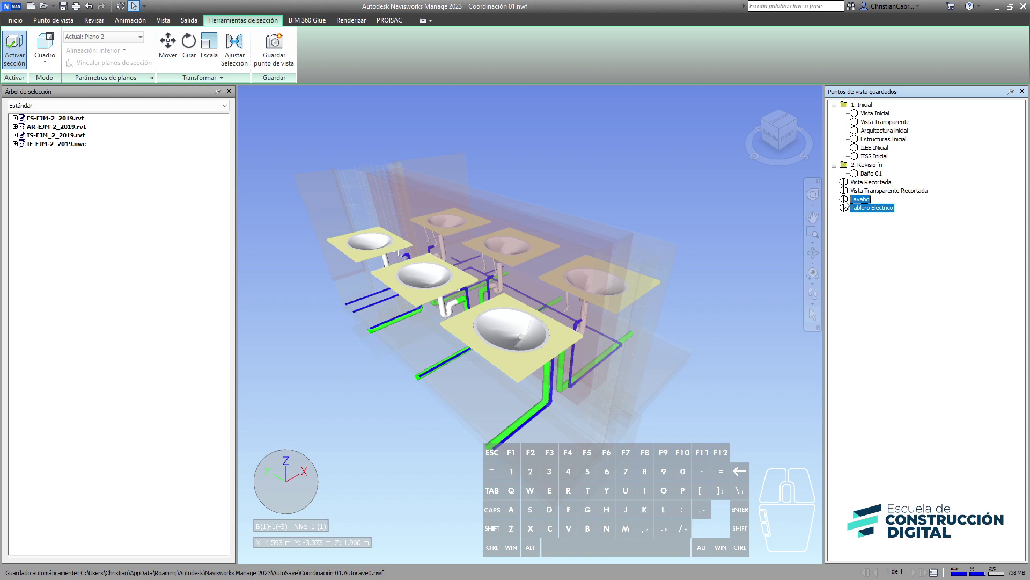
pyautogui.moveTo(847, 203); pyautogui.dragTo(870, 164)
pyautogui.click(884, 262)
pyautogui.click(865, 167)
# Create a new folder 'Revisión Baño 02' inside the Revisión folder.
pyautogui.rightClick(864, 167)
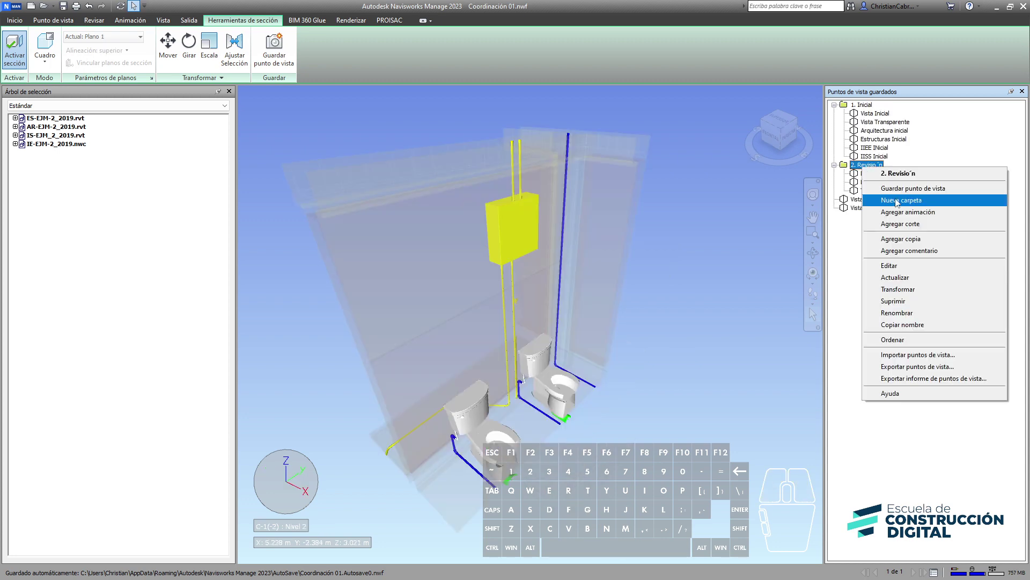
pyautogui.click(898, 199)
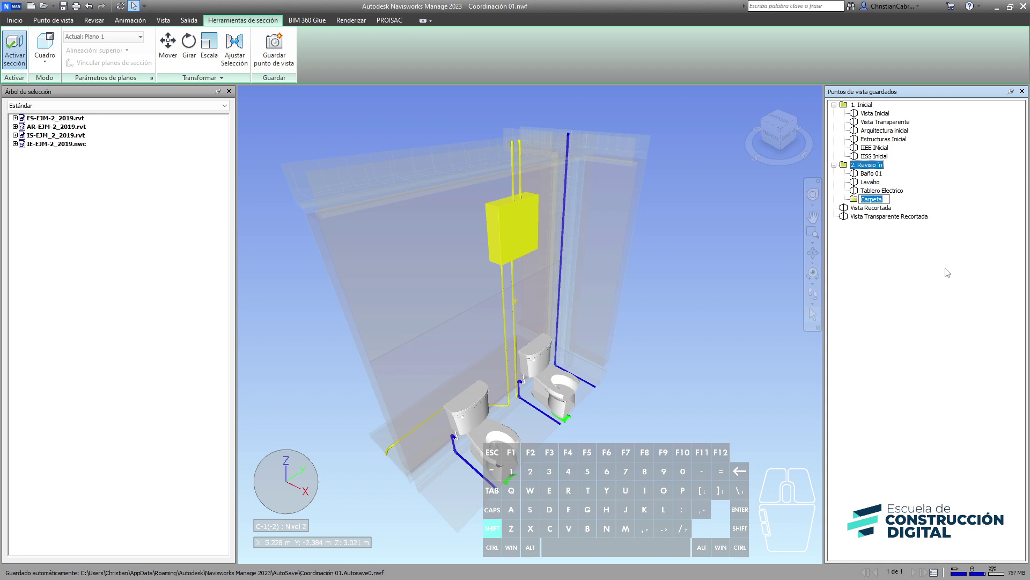
pyautogui.press('shift+space')
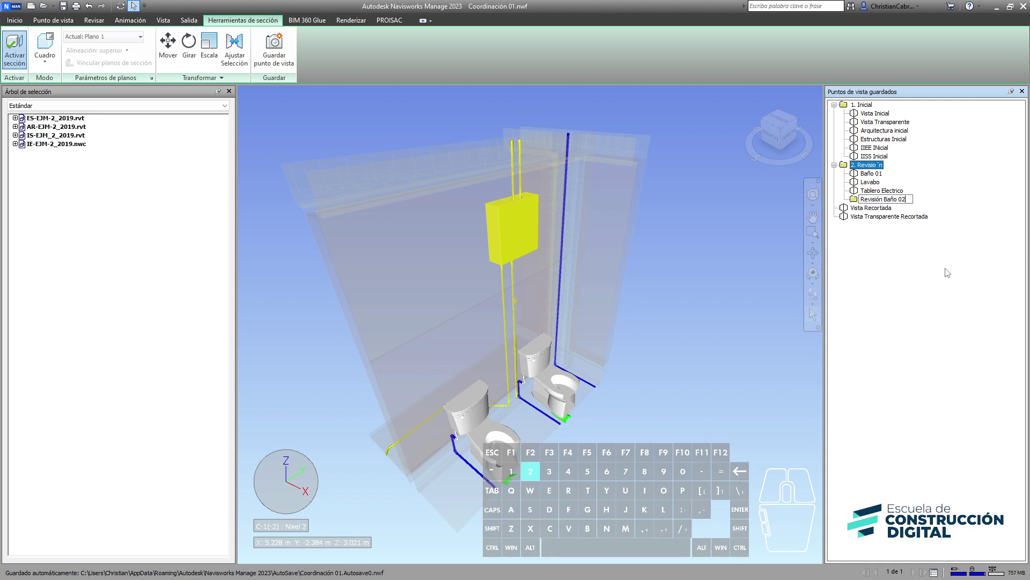
pyautogui.click(878, 184)
# Move Lavabo and Tablero Electrico into the Revisión Baño 02 folder and expand it.
pyautogui.click(878, 190)
pyautogui.moveTo(859, 186); pyautogui.dragTo(871, 200)
pyautogui.click(879, 321)
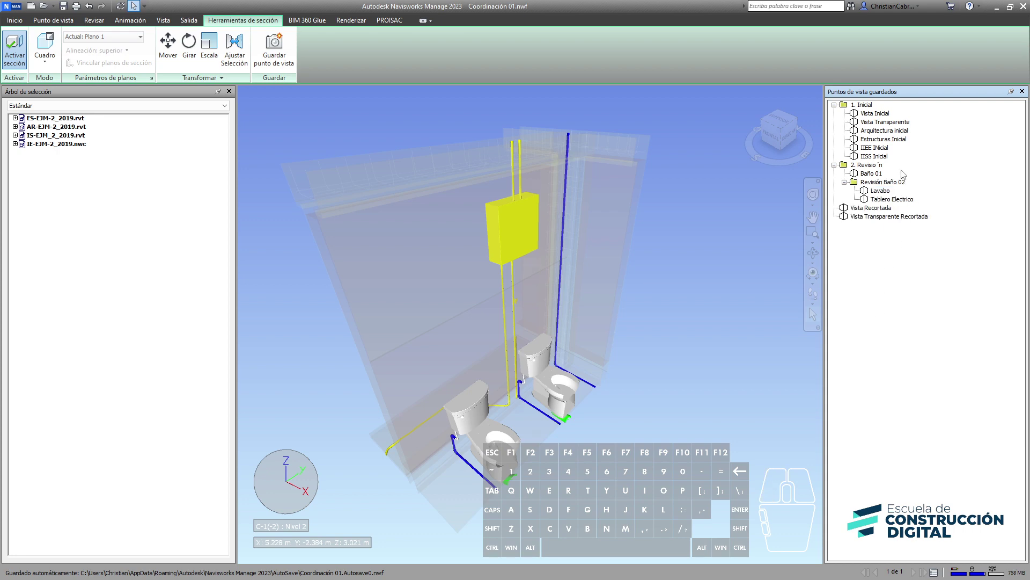
# Recall the Lavabo and Tablero Electrico views and other saved viewpoints to verify the grouping.
pyautogui.click(878, 112)
pyautogui.click(881, 118)
pyautogui.click(876, 174)
pyautogui.click(877, 193)
pyautogui.click(878, 201)
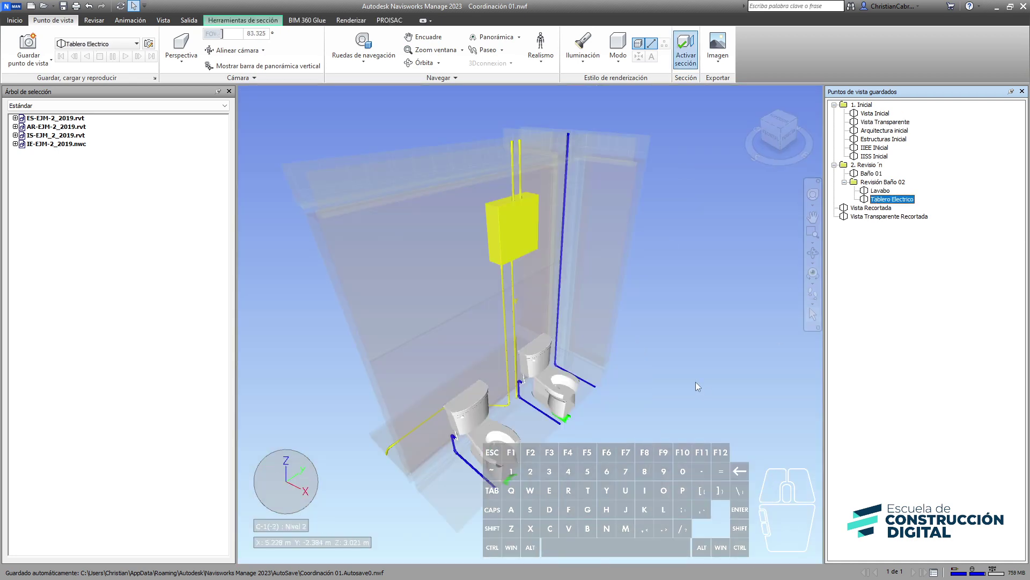